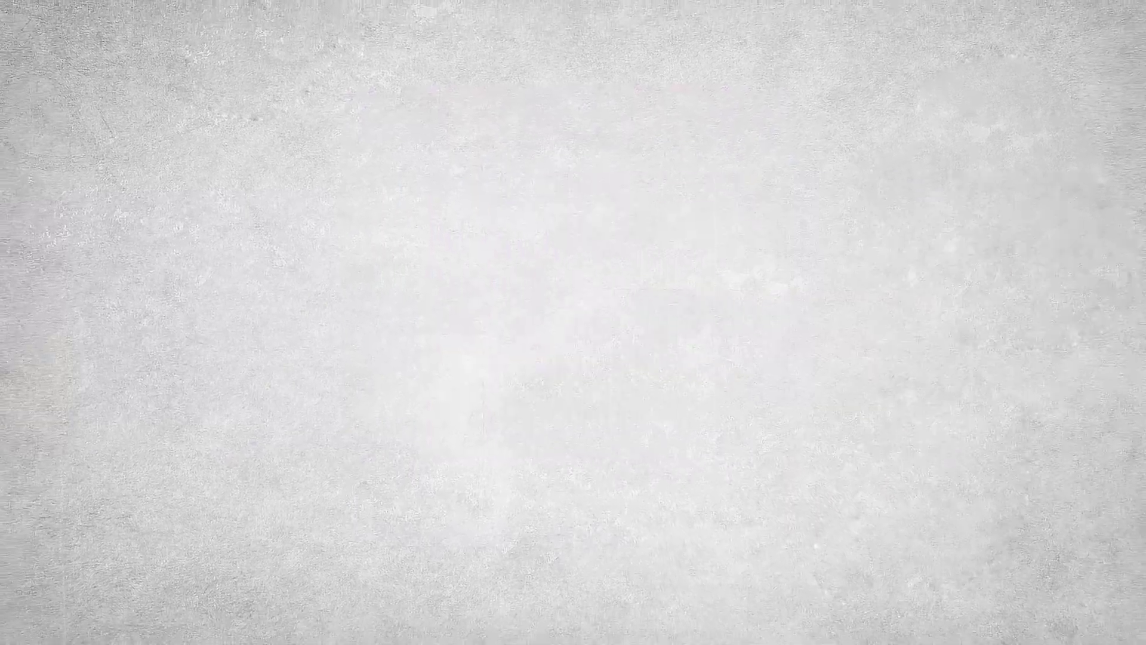
- Mask each selected Idaho design with the grunge texture above it via Object > Mask > Set
{"action": "left_click_drag", "start_coordinate": [375, 213], "coordinate": [533, 479]}
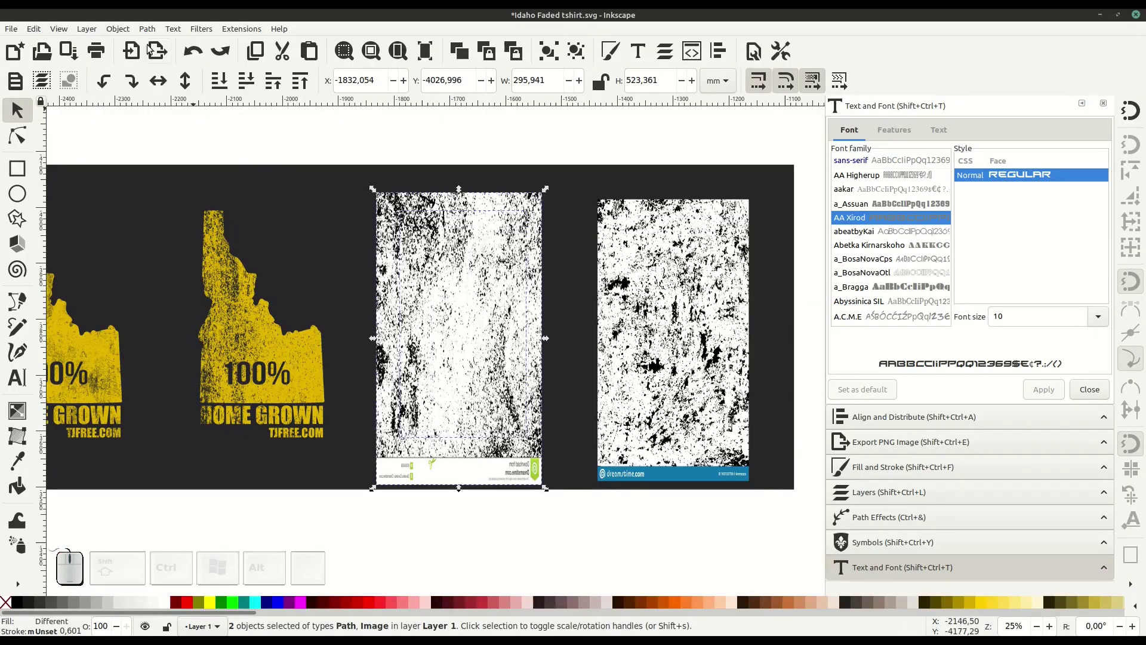
{"action": "left_click", "coordinate": [129, 34]}
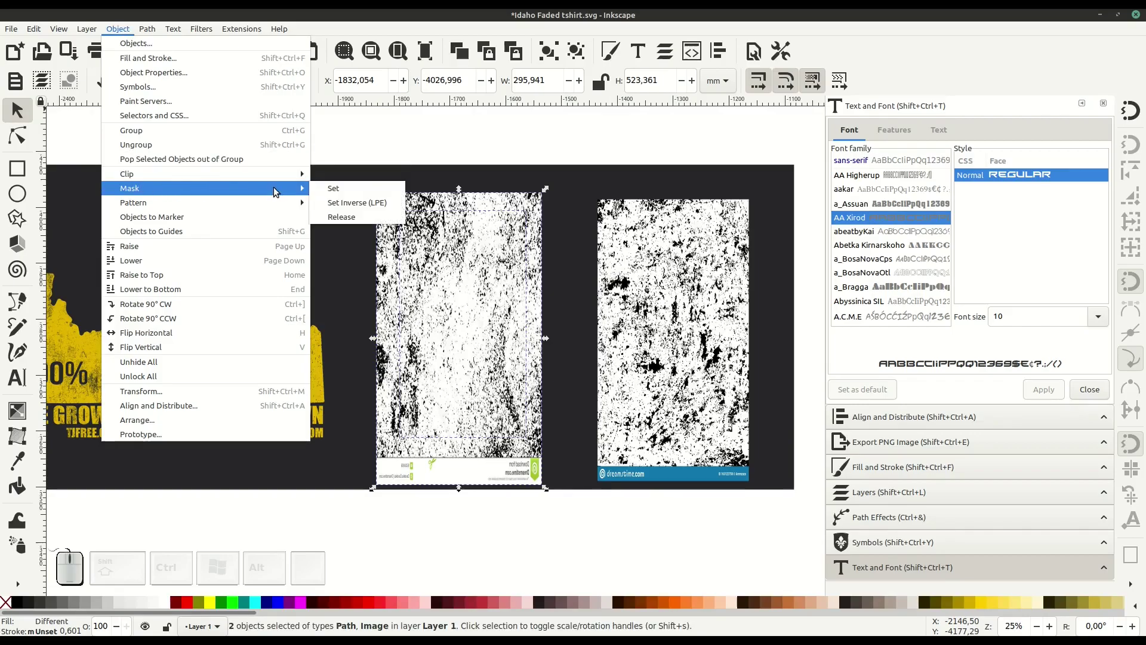
{"action": "left_click", "coordinate": [344, 191]}
{"action": "left_click_drag", "start_coordinate": [571, 183], "coordinate": [711, 462]}
{"action": "left_click", "coordinate": [121, 31]}
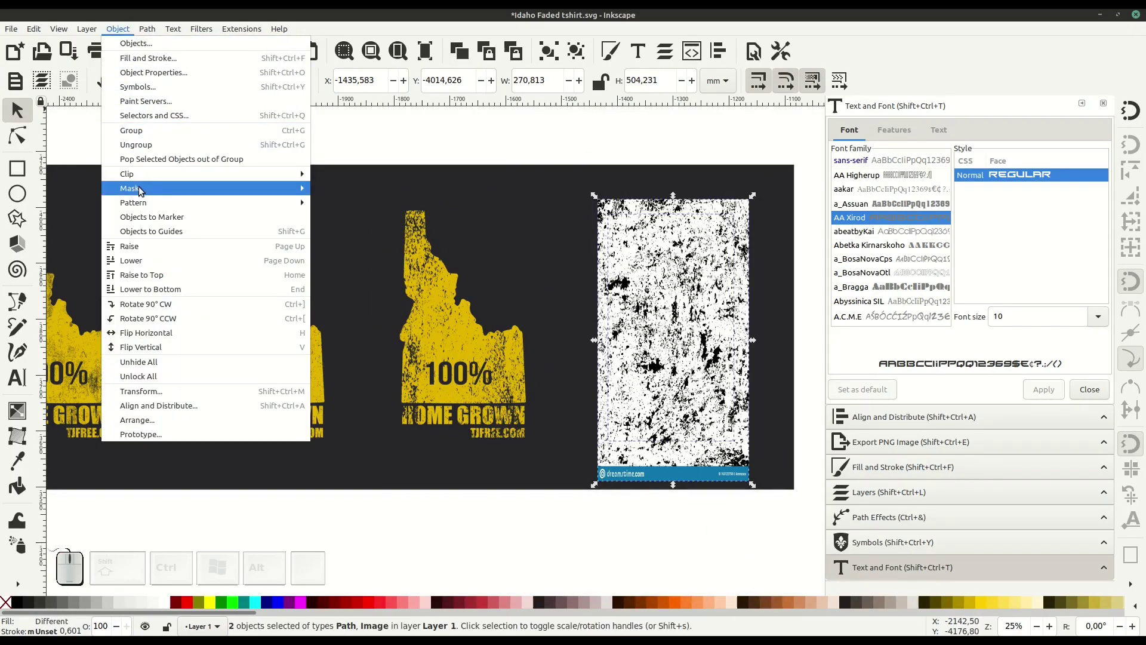
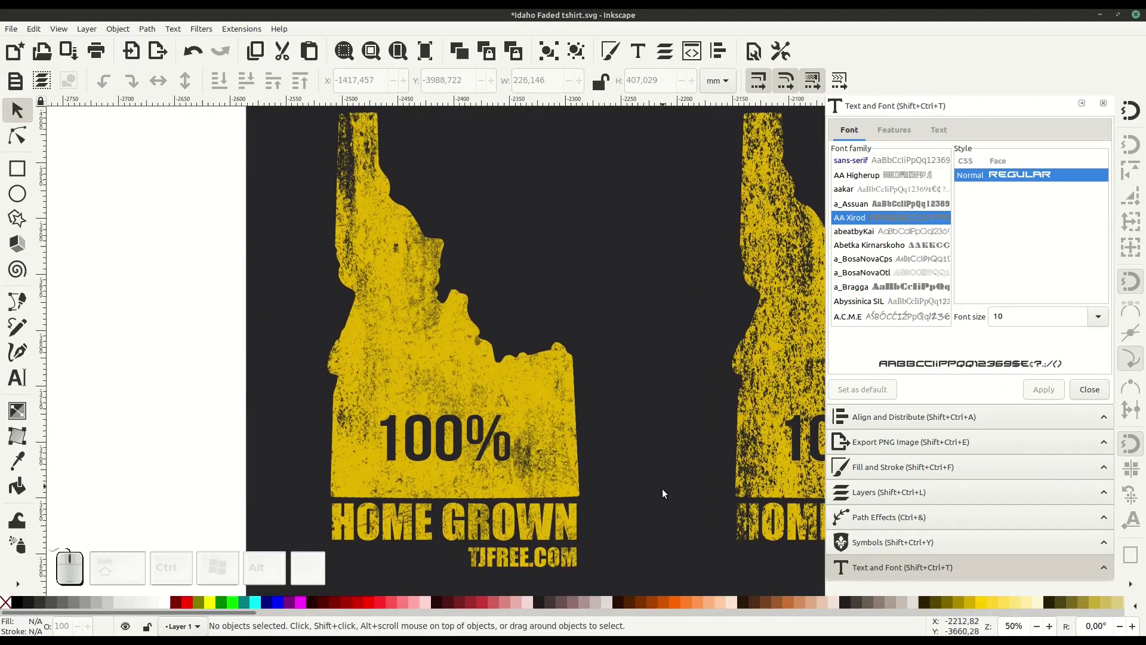
- Pan across the masked designs to bring them and the t-shirt mockup into view
{"action": "left_click_drag", "start_coordinate": [667, 506], "coordinate": [447, 510]}
{"action": "left_click_drag", "start_coordinate": [749, 532], "coordinate": [364, 537]}
{"action": "left_click_drag", "start_coordinate": [771, 540], "coordinate": [425, 542]}
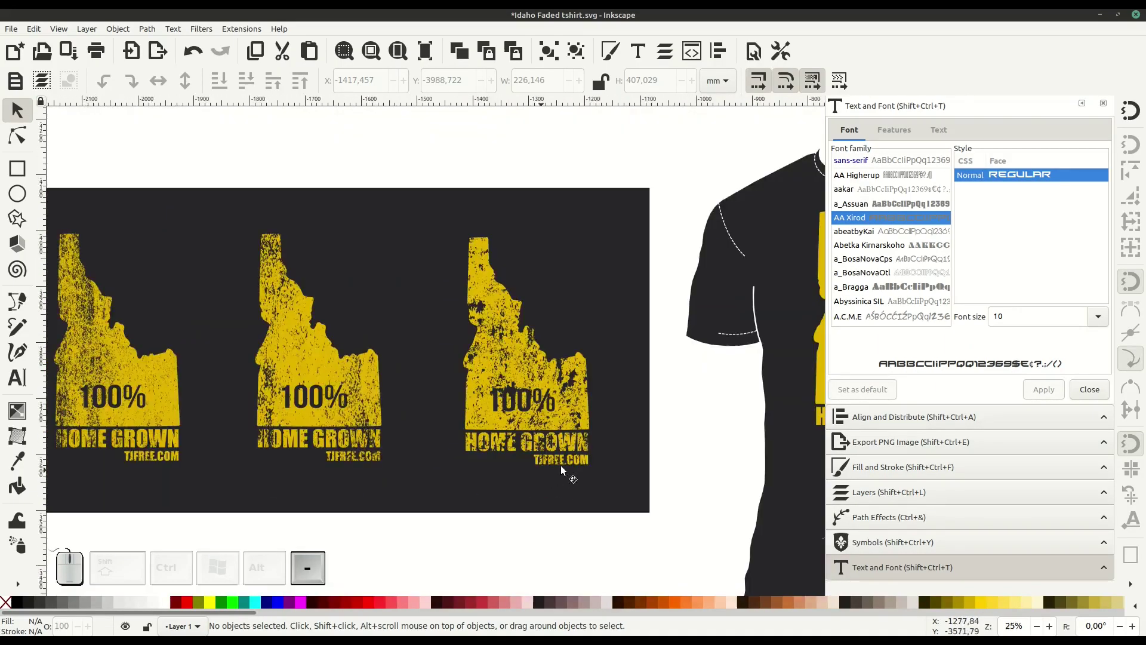
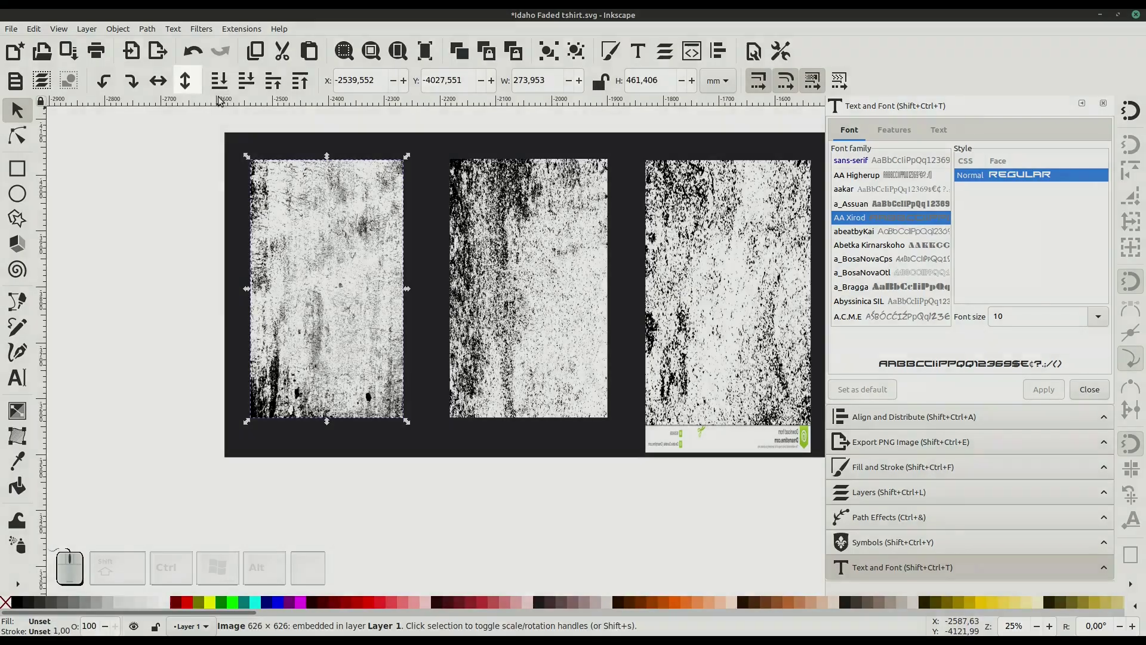
- Mask the first Idaho design with its grunge texture using Object > Mask > Set
{"action": "left_click", "coordinate": [192, 88]}
{"action": "left_click_drag", "start_coordinate": [217, 137], "coordinate": [440, 495]}
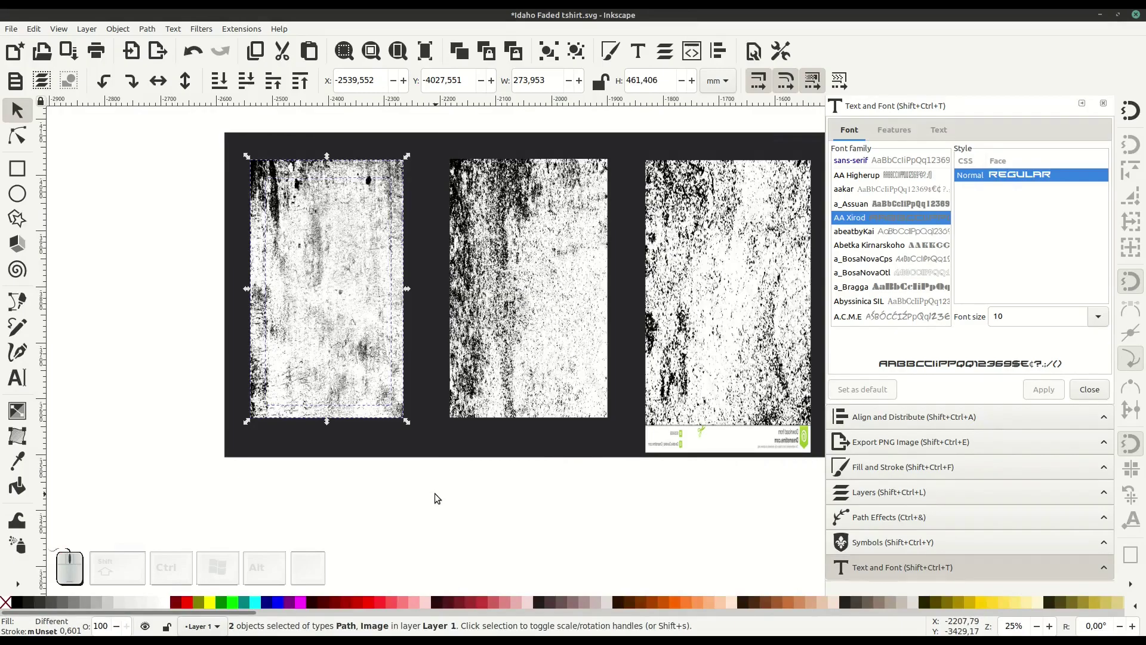
{"action": "left_click", "coordinate": [129, 36]}
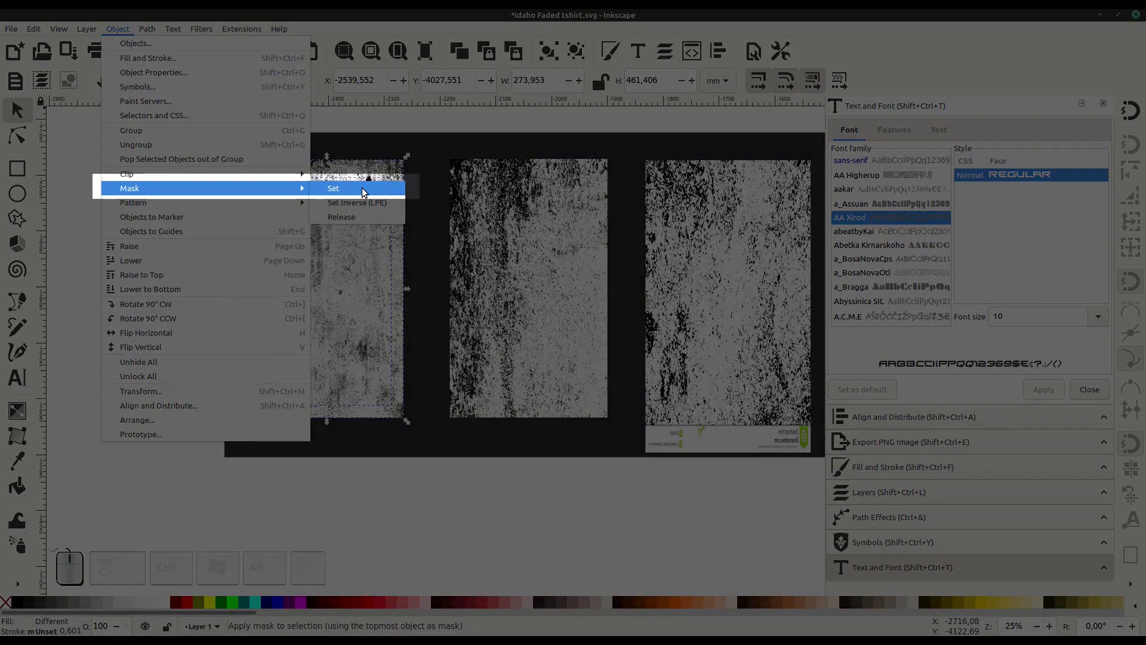
{"action": "left_click", "coordinate": [369, 194]}
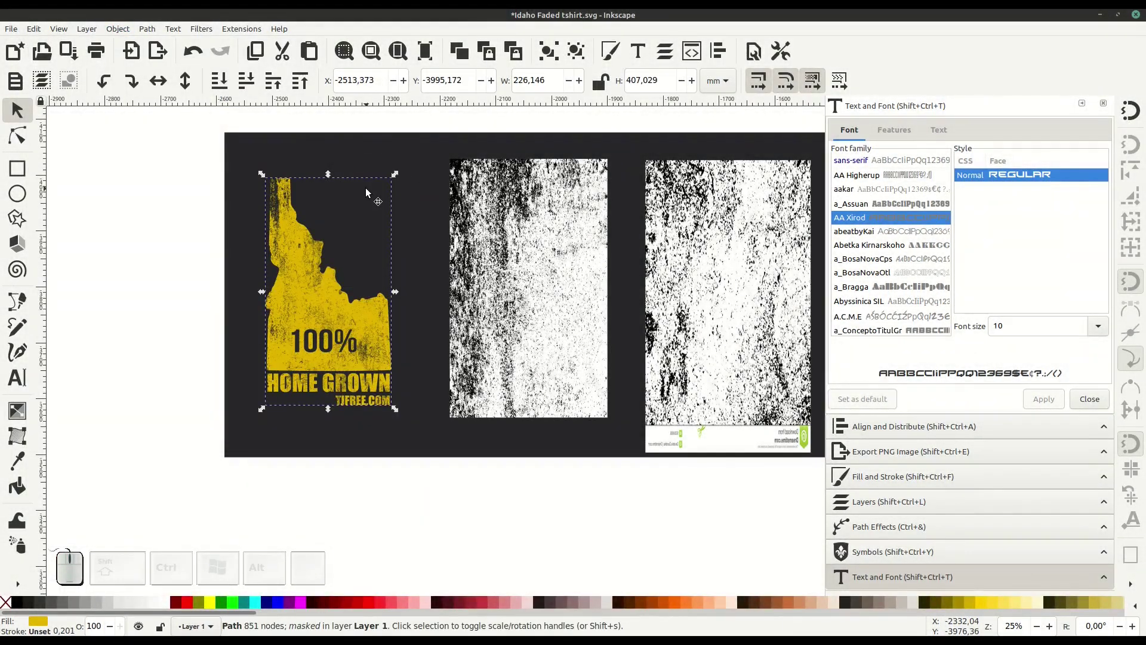
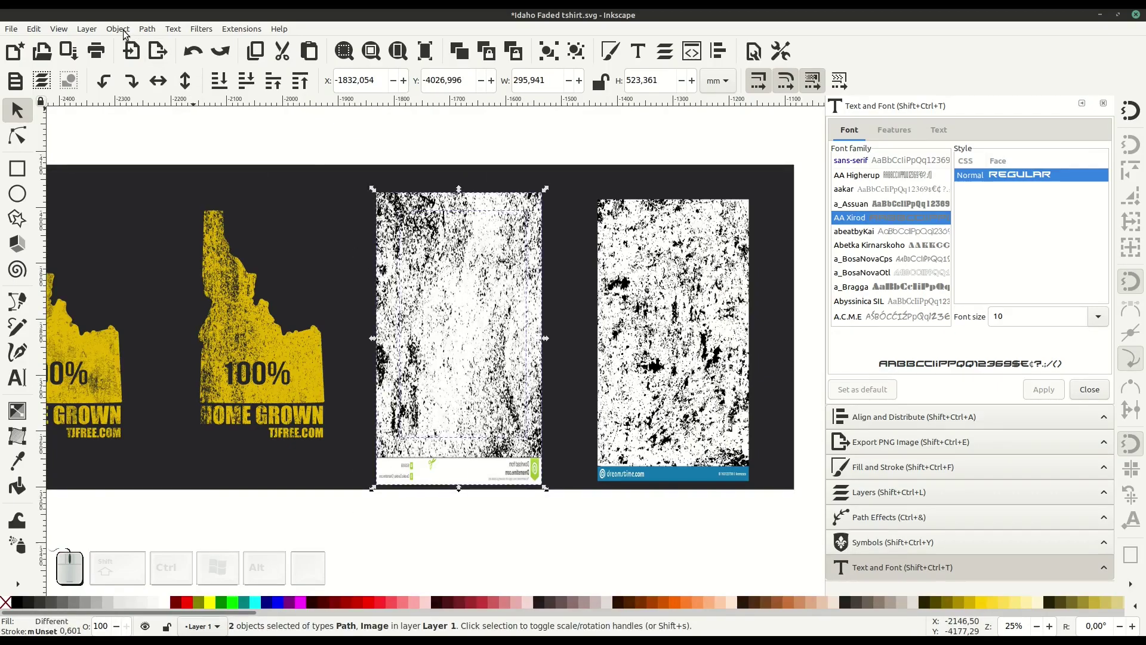
- Mask the third and fourth Idaho designs with their grunge textures so all four are distressed
{"action": "left_click", "coordinate": [129, 34]}
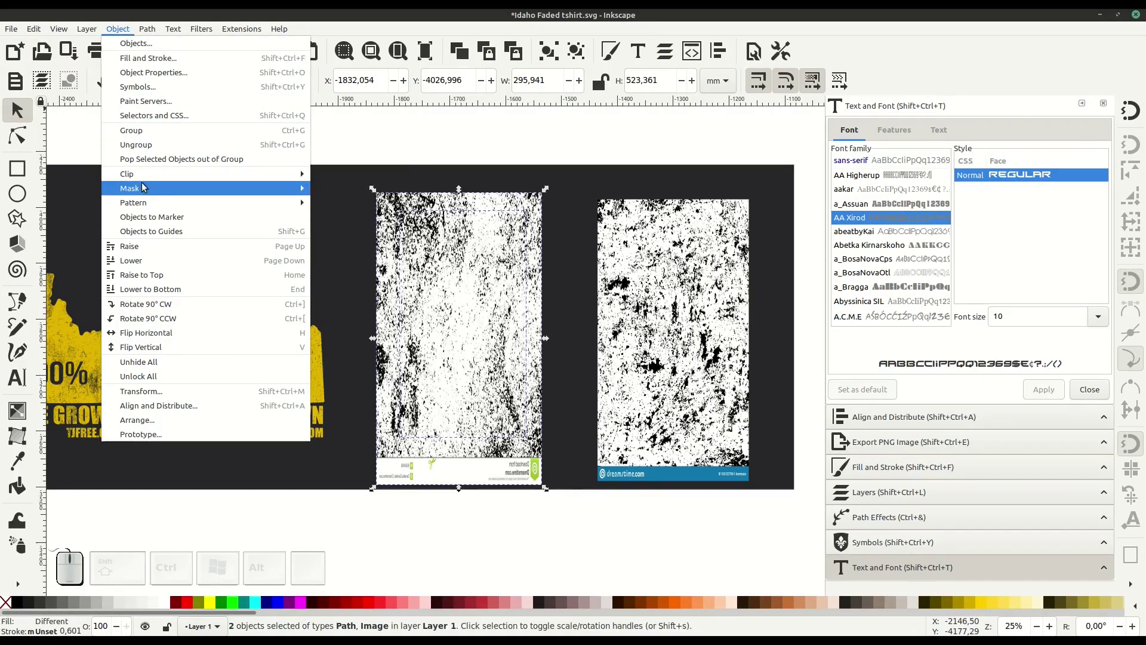
{"action": "left_click", "coordinate": [344, 191]}
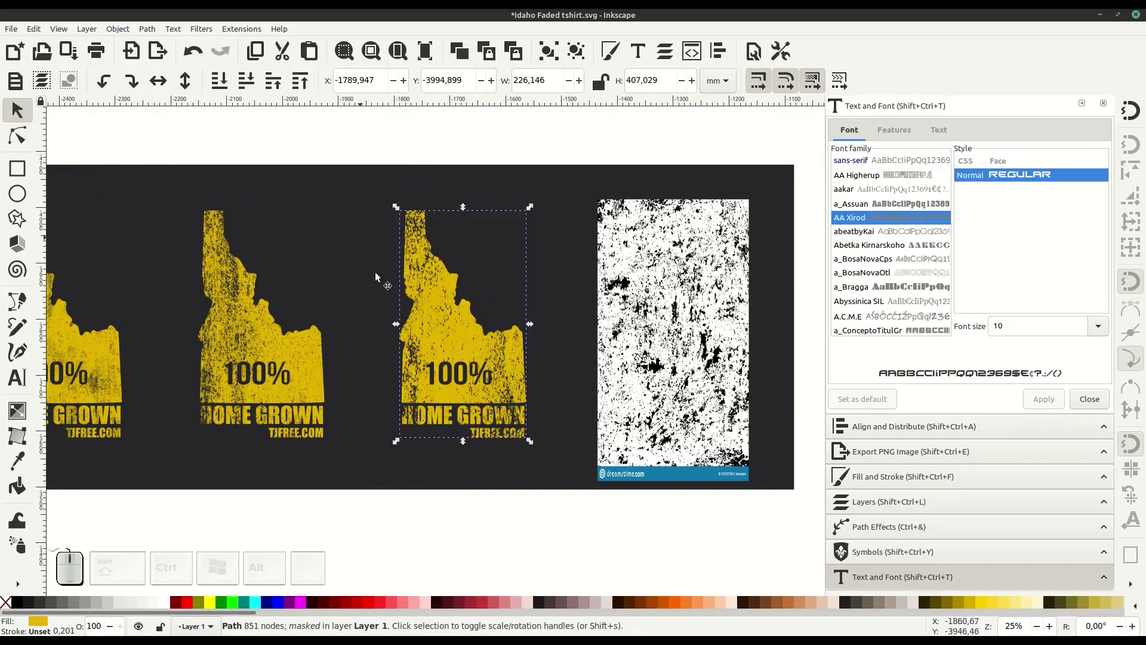
{"action": "left_click_drag", "start_coordinate": [571, 183], "coordinate": [711, 462]}
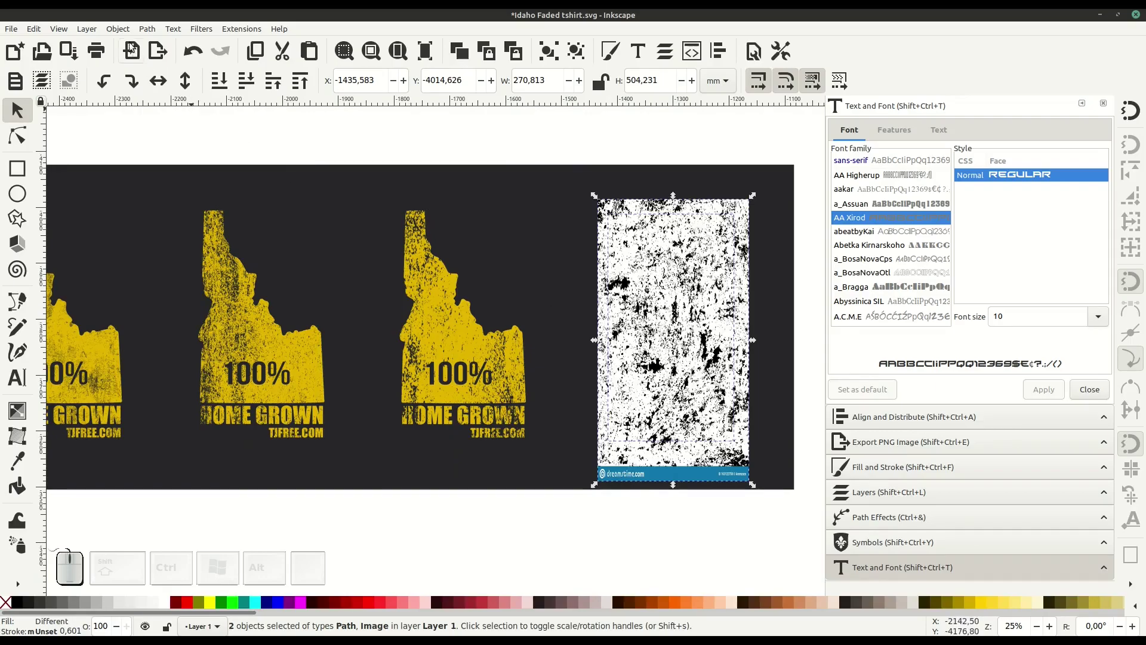
{"action": "left_click", "coordinate": [121, 30]}
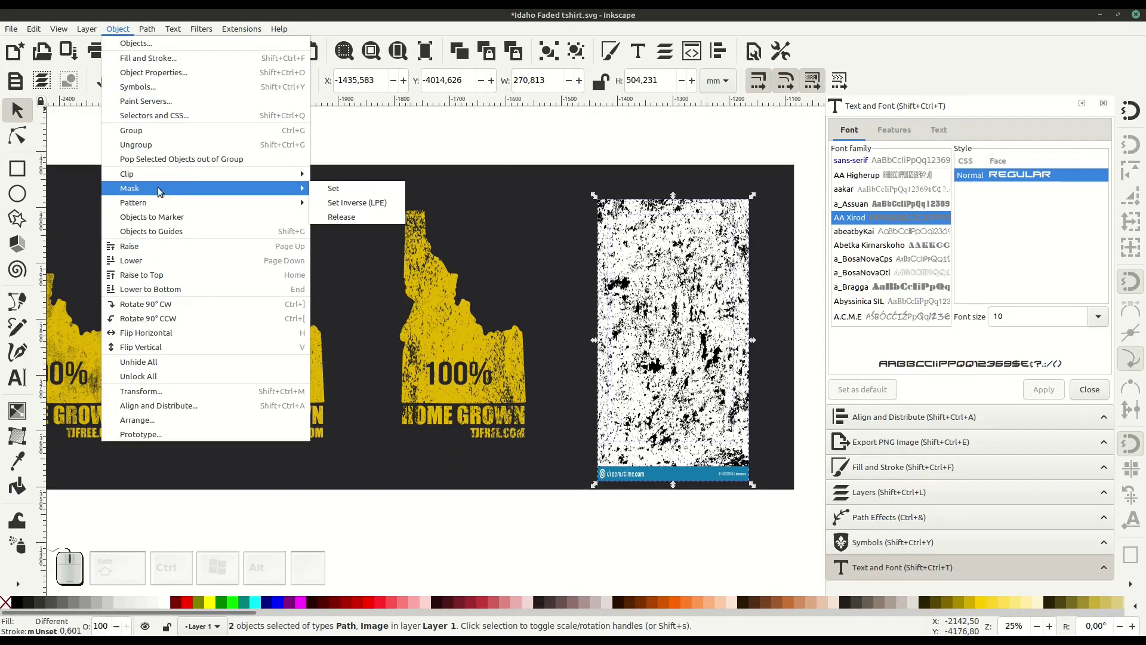
{"action": "left_click", "coordinate": [343, 195]}
{"action": "left_click", "coordinate": [633, 517]}
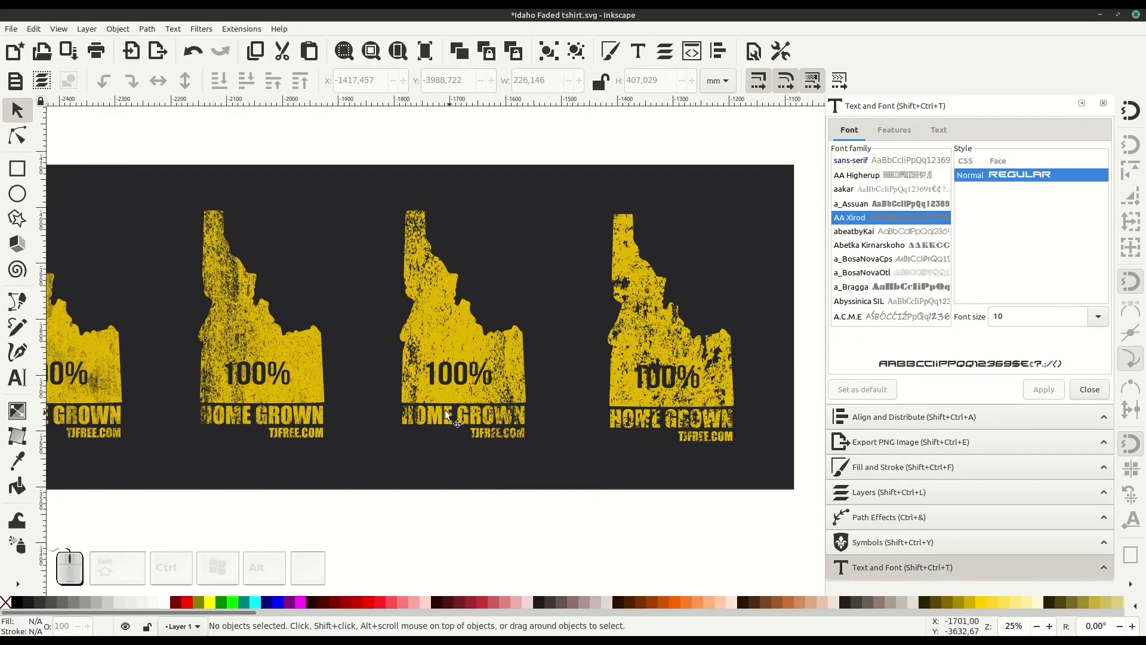
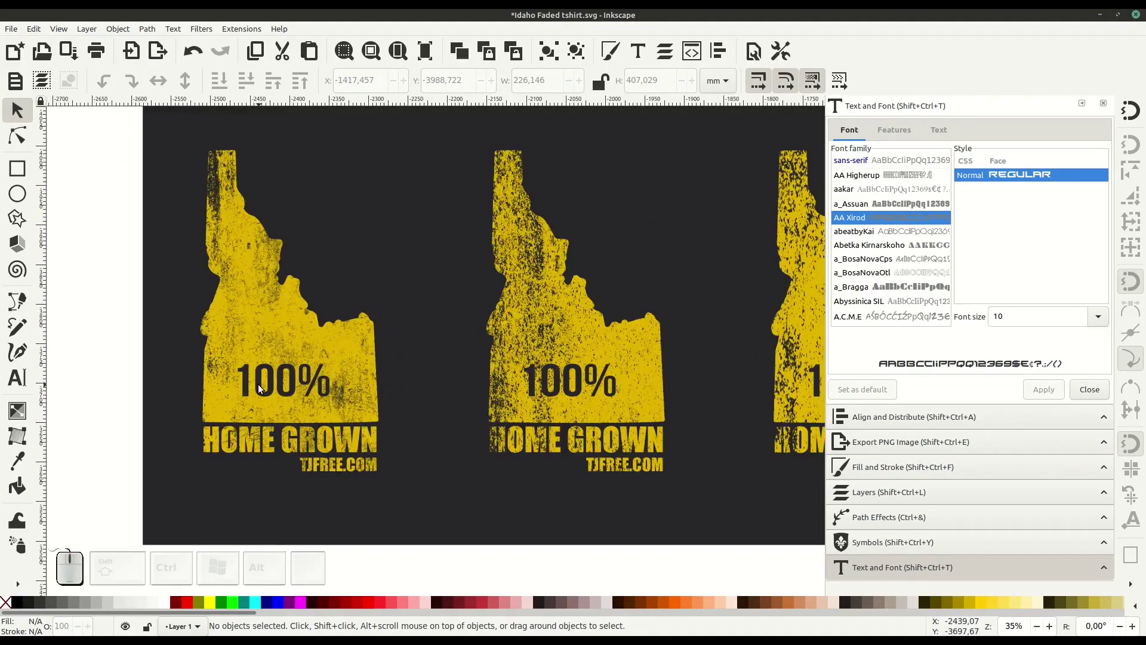
- Zoom in and pan across the masked designs to inspect the distressed yellow fills
{"action": "left_click", "coordinate": [263, 388]}
{"action": "left_click_drag", "start_coordinate": [286, 383], "coordinate": [489, 433]}
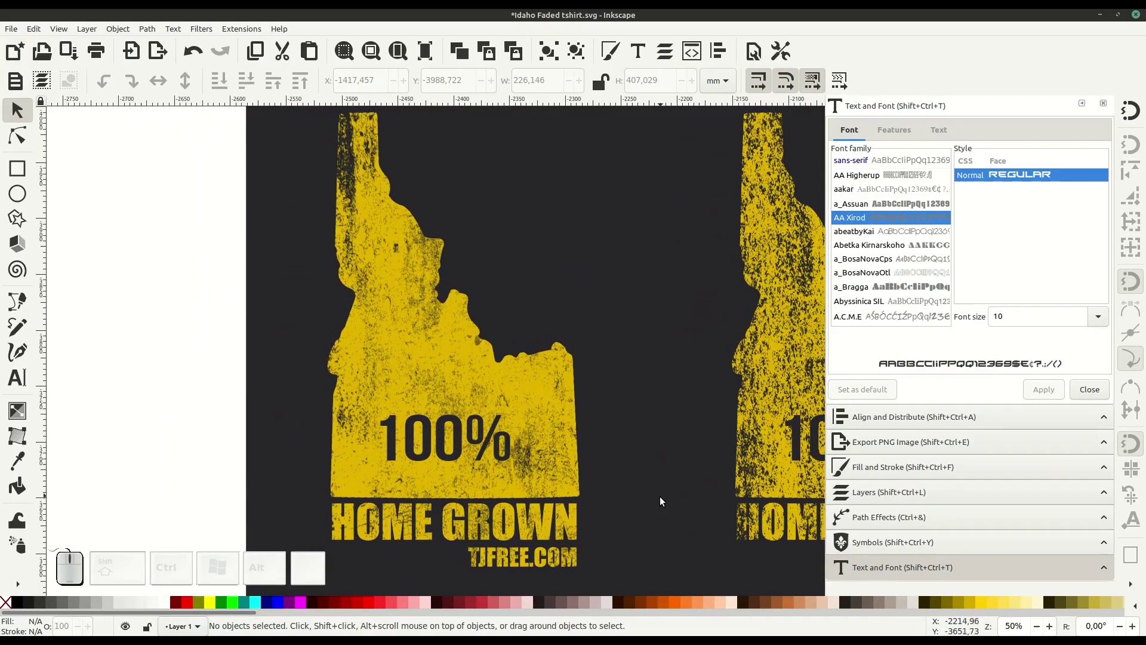
{"action": "left_click_drag", "start_coordinate": [667, 505], "coordinate": [448, 511]}
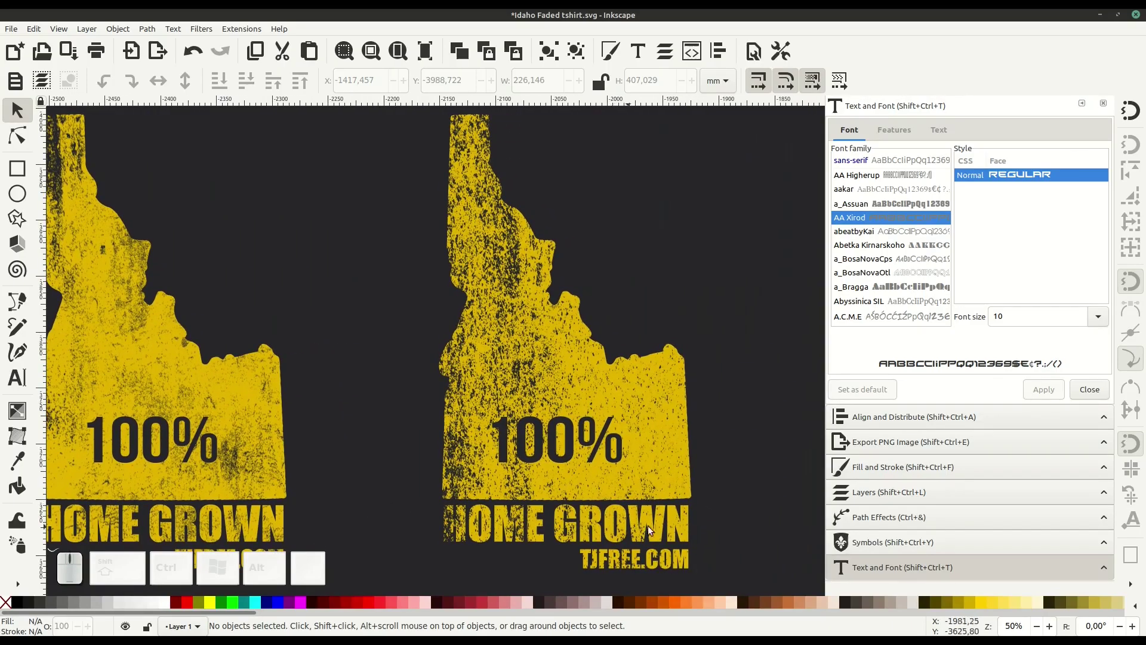
{"action": "left_click_drag", "start_coordinate": [749, 532], "coordinate": [363, 538]}
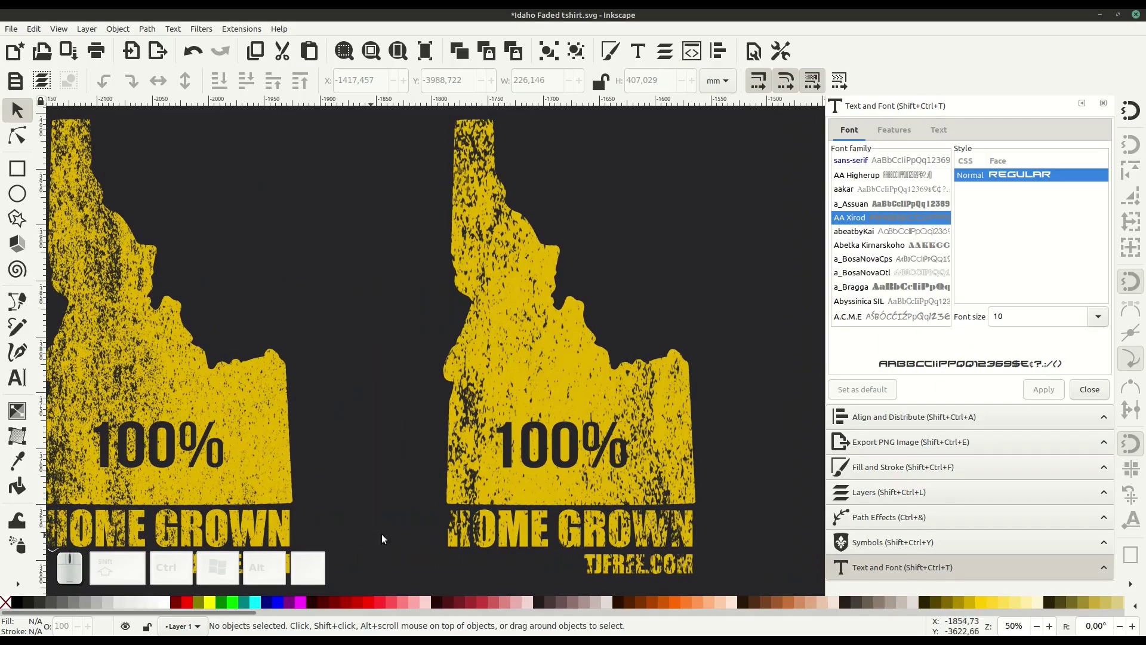
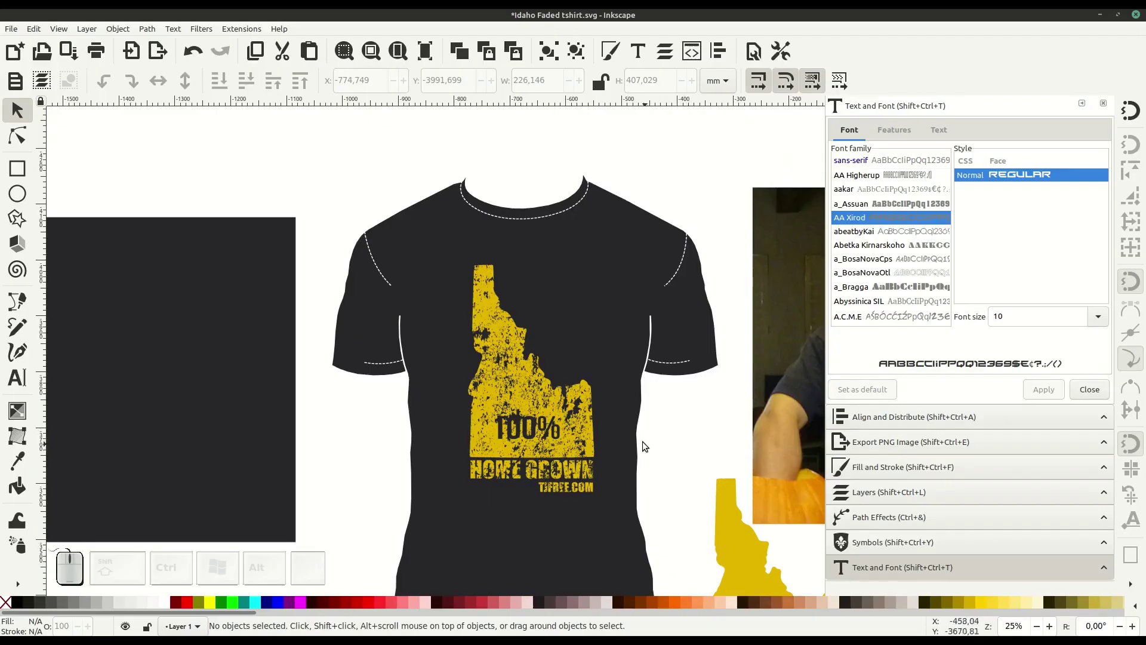
- Move one distressed Idaho design onto the black t-shirt mockup and centre it on the chest
{"action": "left_click", "coordinate": [655, 429]}
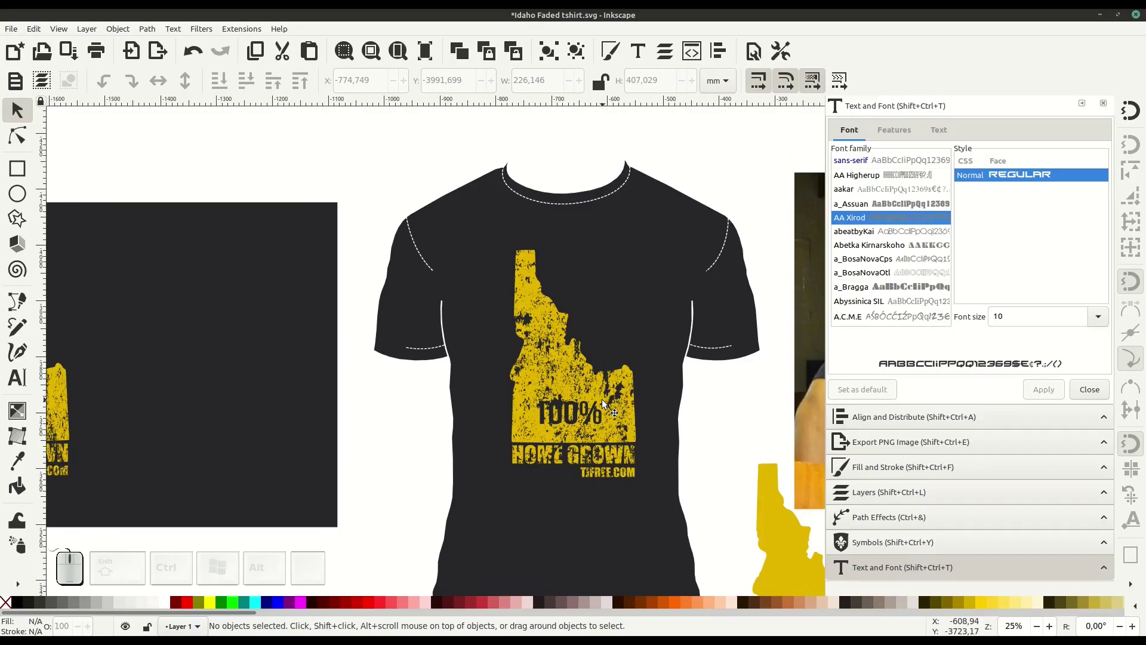
{"action": "left_click_drag", "start_coordinate": [576, 410], "coordinate": [216, 415]}
{"action": "middle_click", "coordinate": [218, 415]}
{"action": "left_click", "coordinate": [462, 262]}
{"action": "middle_click", "coordinate": [417, 416]}
{"action": "left_click_drag", "start_coordinate": [229, 401], "coordinate": [460, 445]}
{"action": "middle_click", "coordinate": [778, 426]}
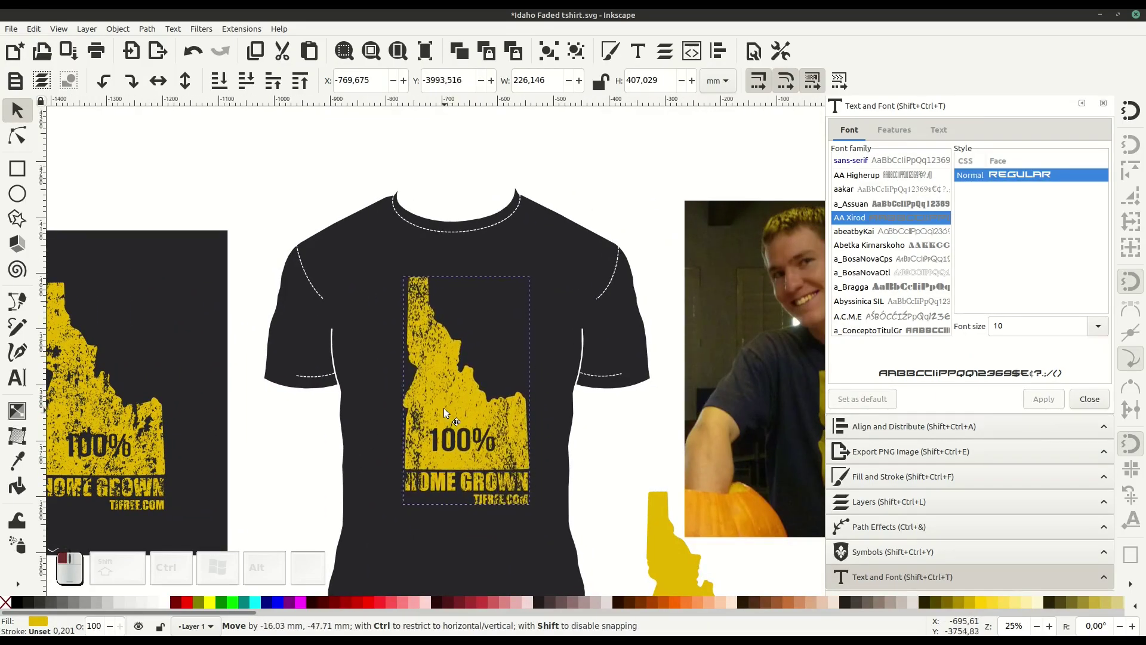